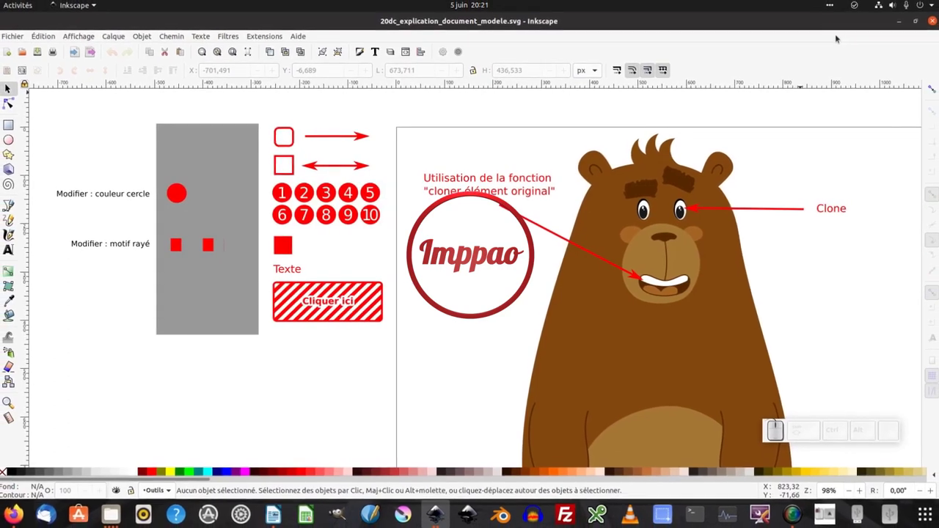
- Begin a new document from a template via the Fichier menu
click(15, 43)
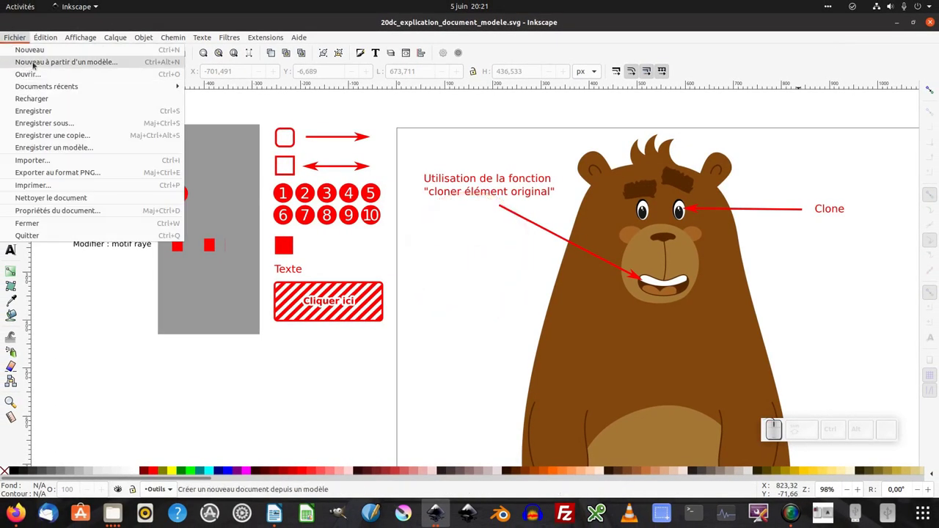
- Create a new document from the Explication template and fit it in view
click(62, 66)
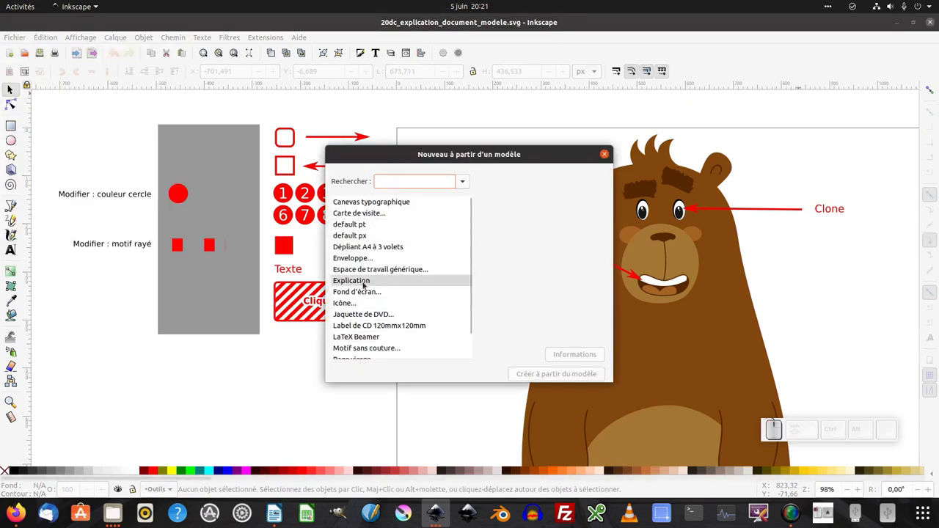
click(363, 285)
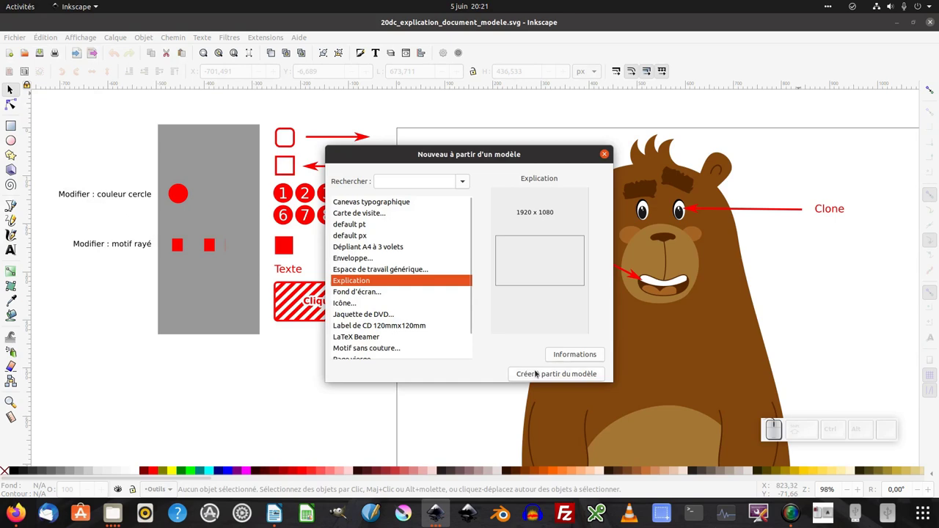
click(536, 375)
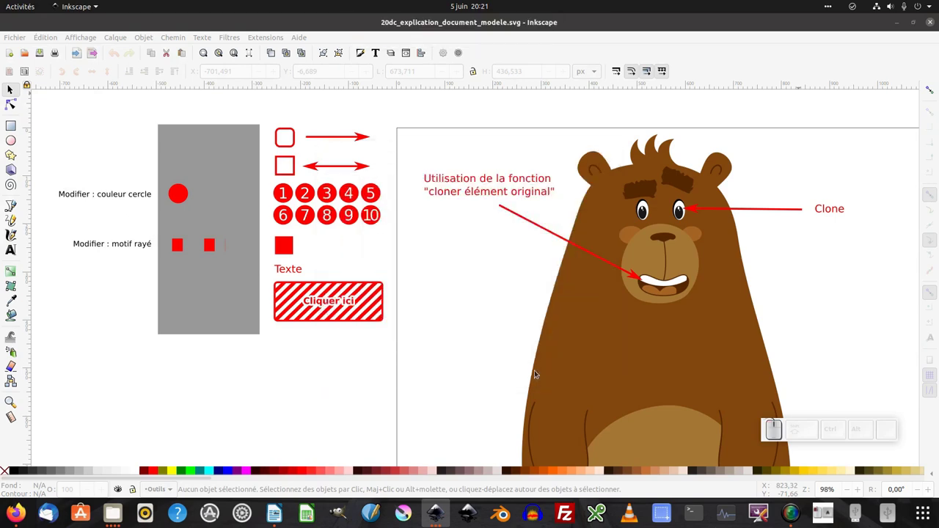
key(KP_5)
key(KP_Subtract)
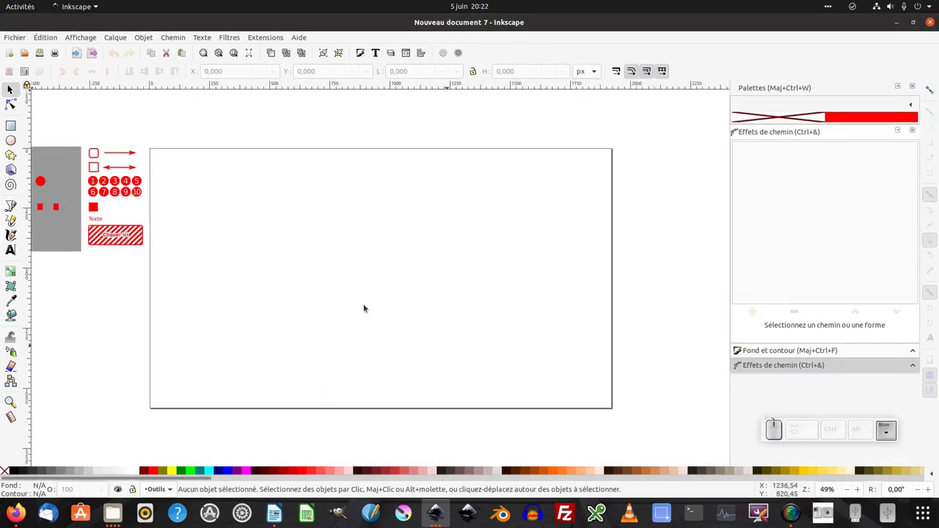
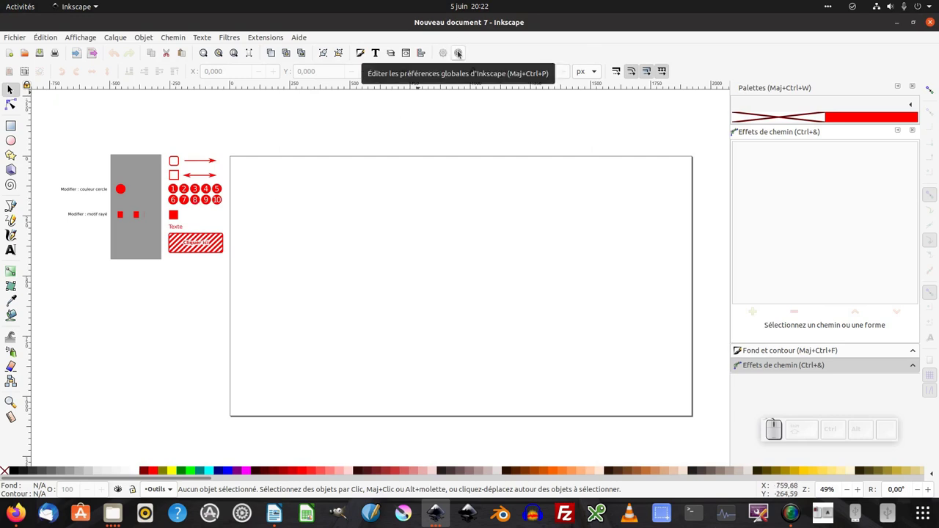
- From Préférences > Système, open the Modèles utilisateur folder in the file manager
click(459, 56)
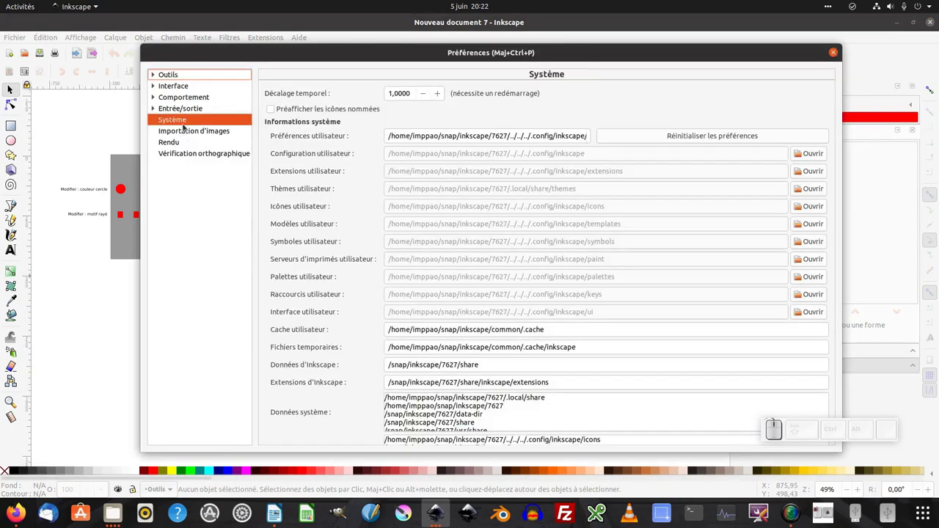
click(184, 124)
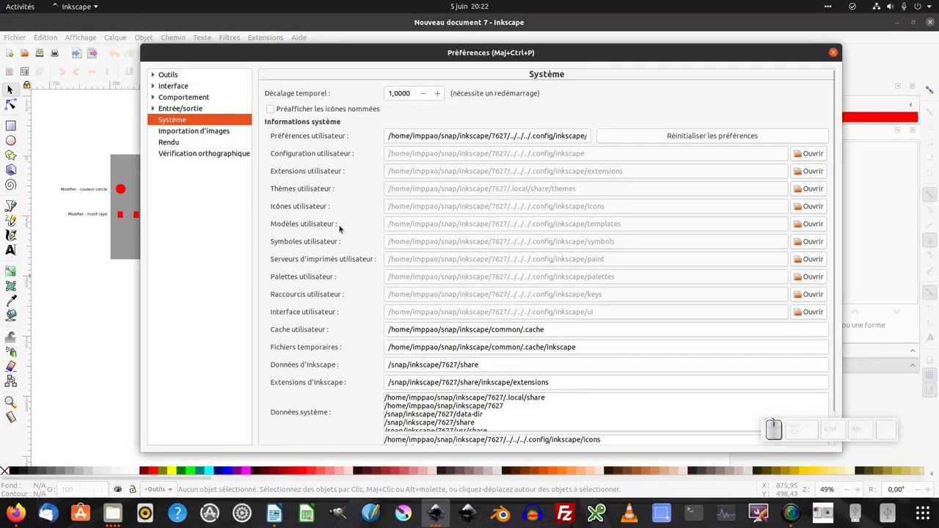
click(809, 228)
click(306, 201)
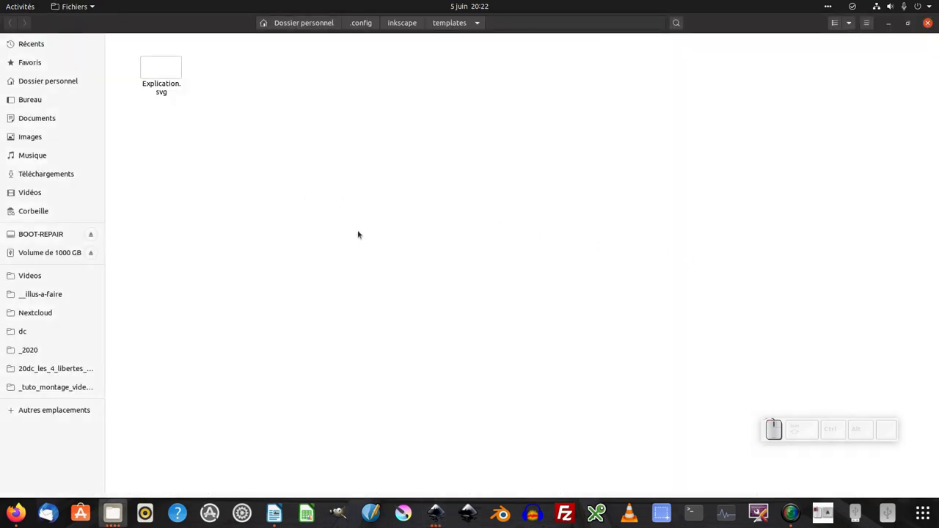
- Copy and paste Explication.svg so Explication (copie).svg appears in the templates folder
click(314, 222)
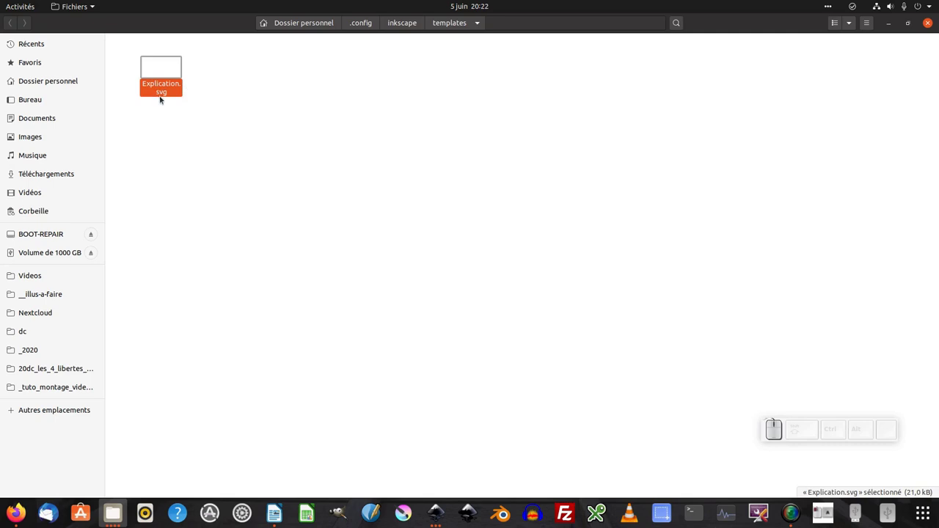
click(213, 119)
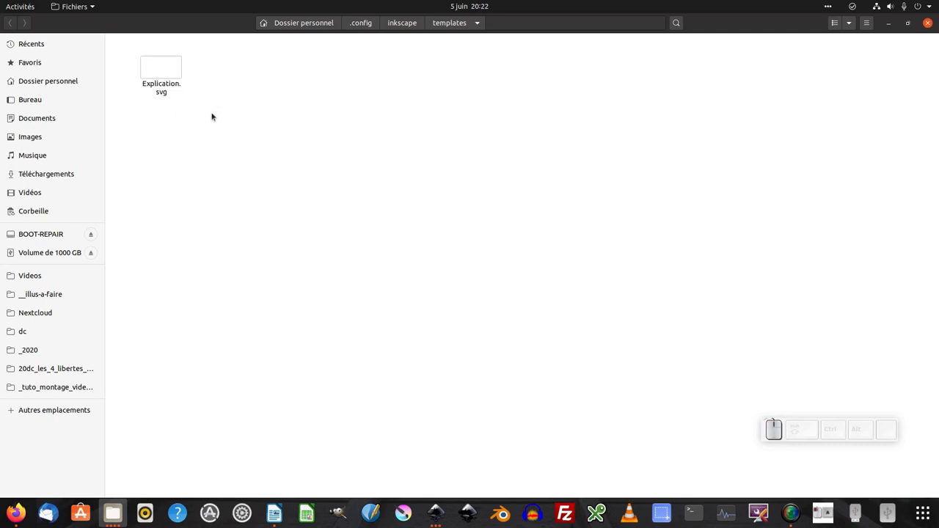
click(168, 77)
key(ctrl+c)
key(ctrl+v)
click(256, 159)
click(257, 77)
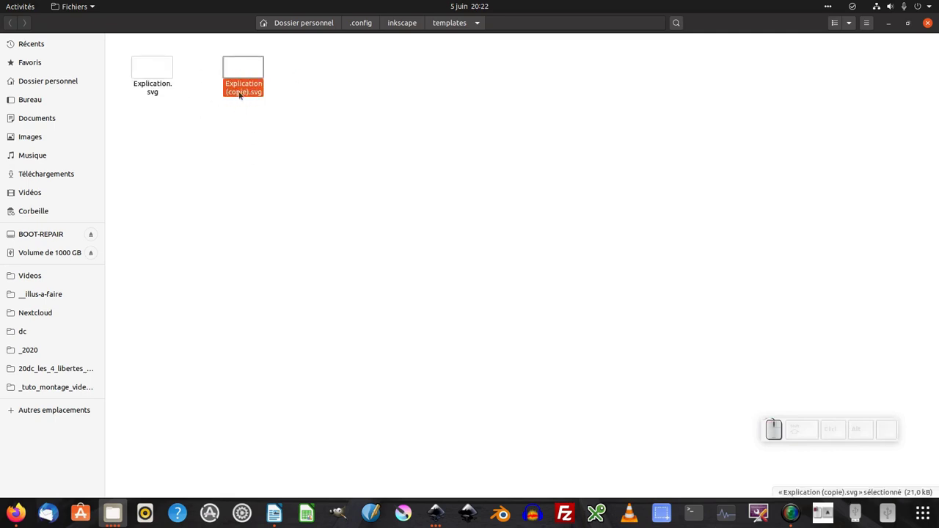
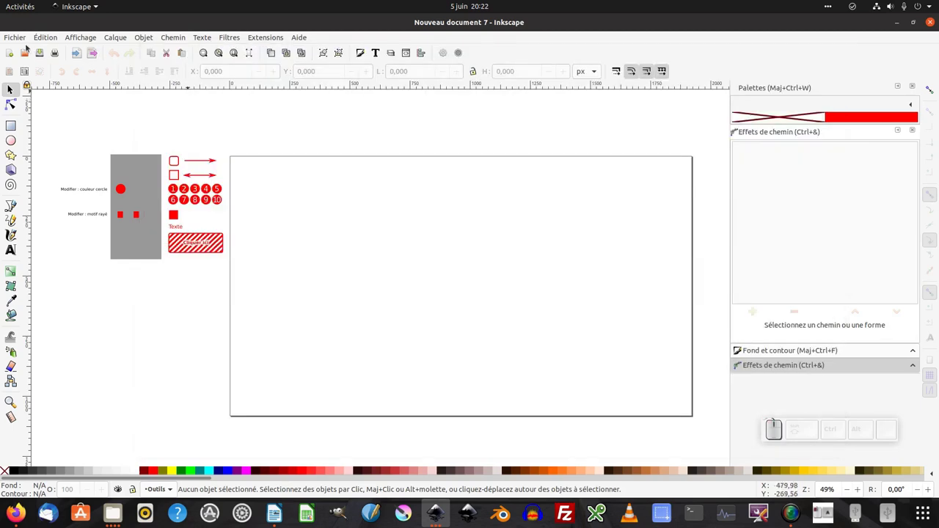
- Reopen the new-from-template chooser showing Explication (copie) below Explication
click(12, 41)
click(36, 66)
drag(436, 287, 366, 298)
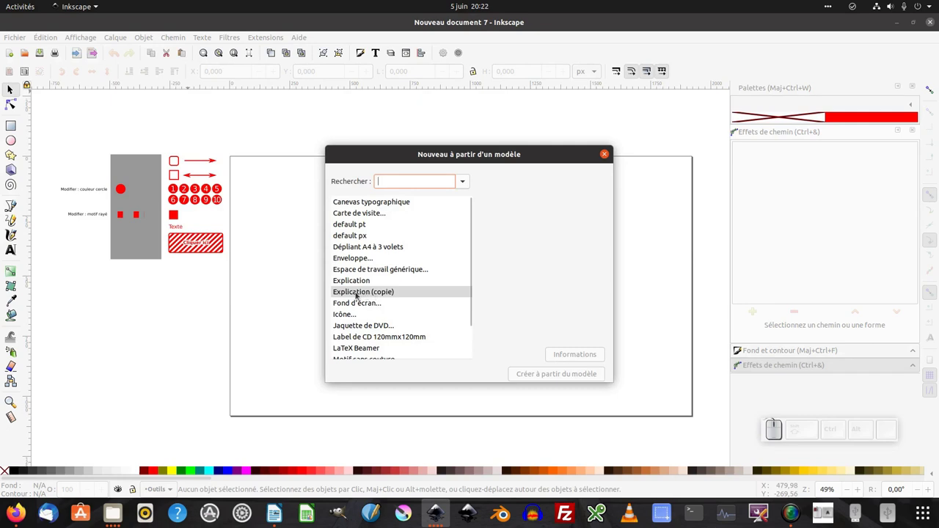